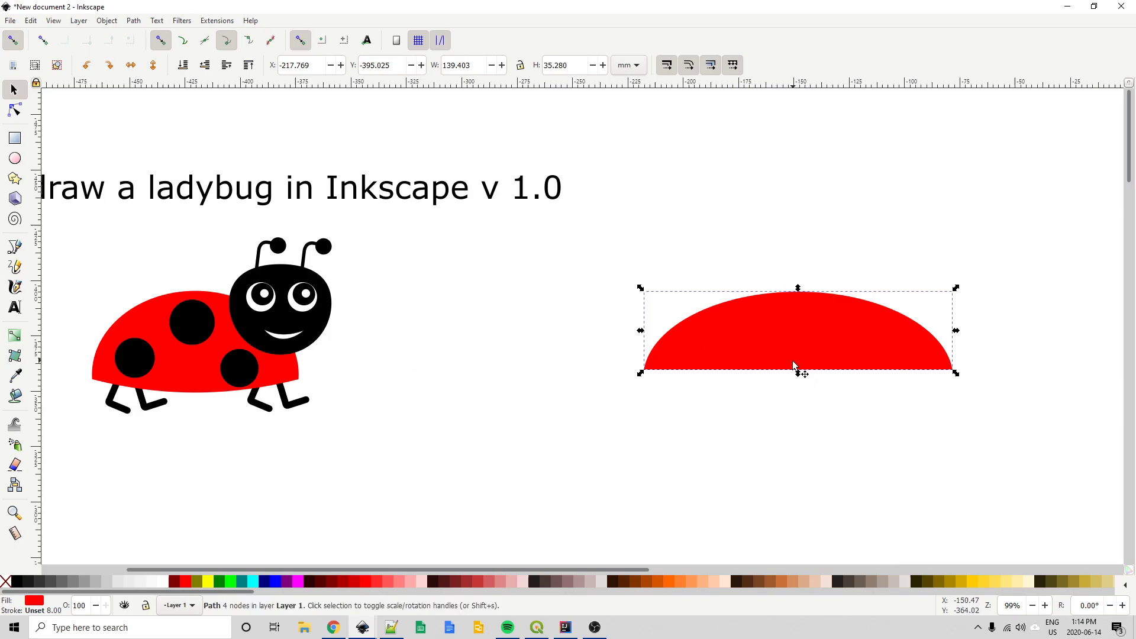
- Pull the half-ellipse's top node into a rounded dome, then scale the red body down to match the sample
key("F2")
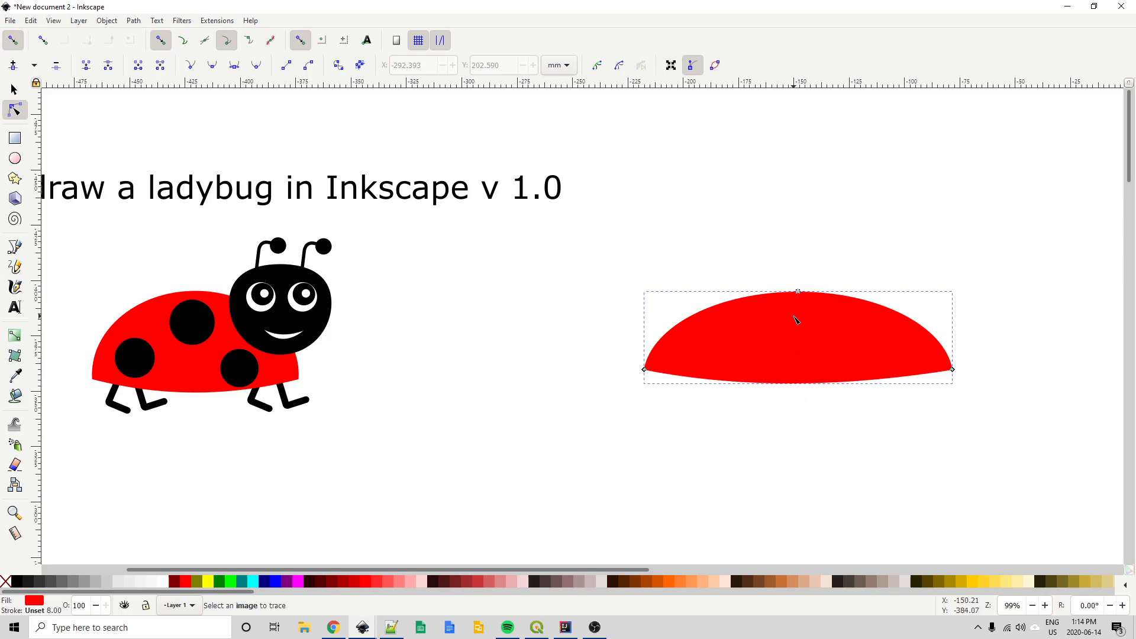
key("Escape")
key("Escape")
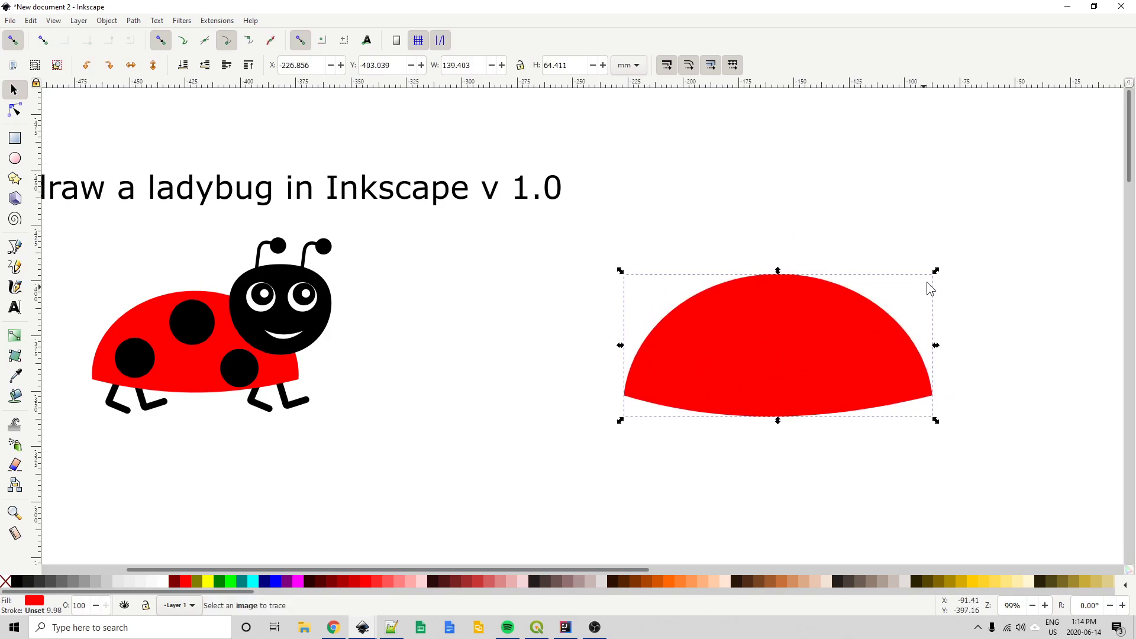
left_click(941, 277)
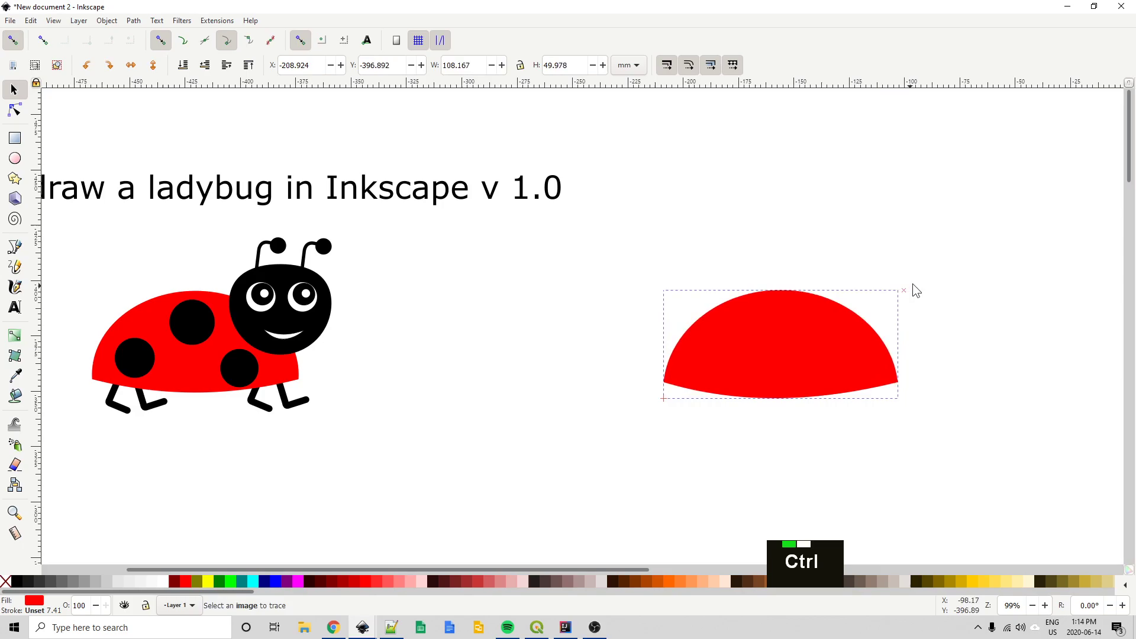
left_click(494, 385)
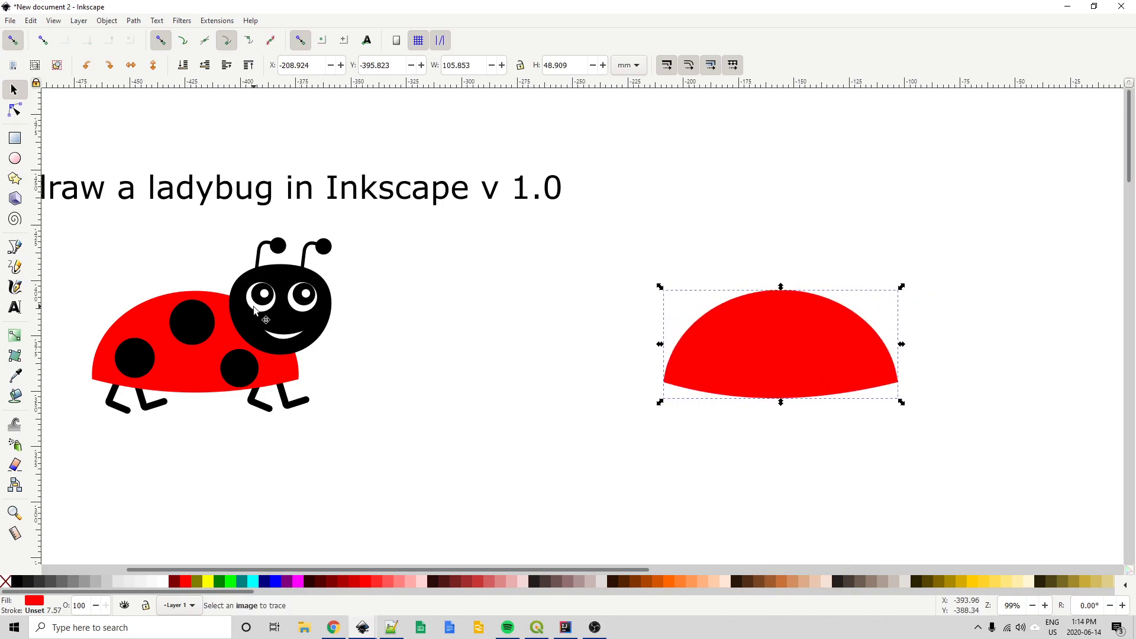
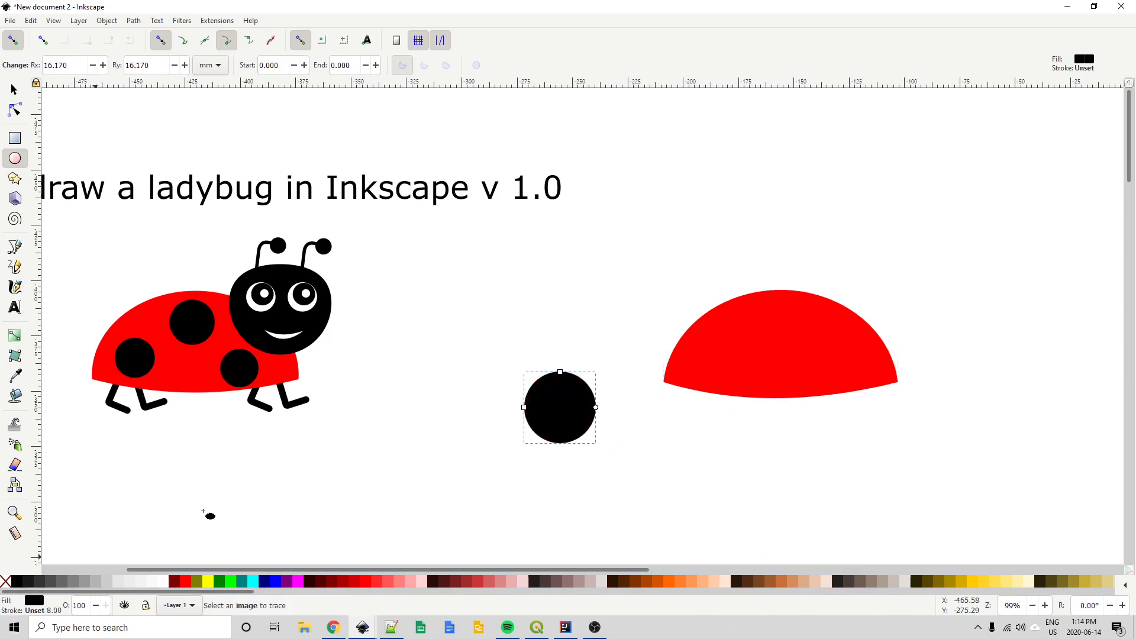
- Place a black spot on the body and duplicate it twice into three spots of different sizes
key("space")
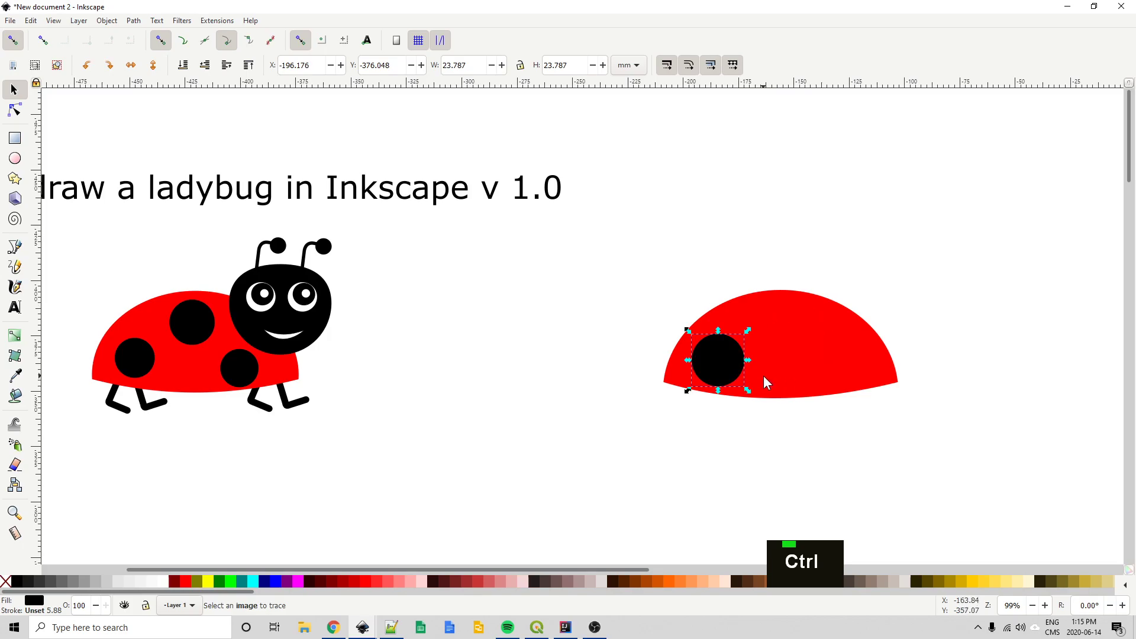
key("ctrl+d")
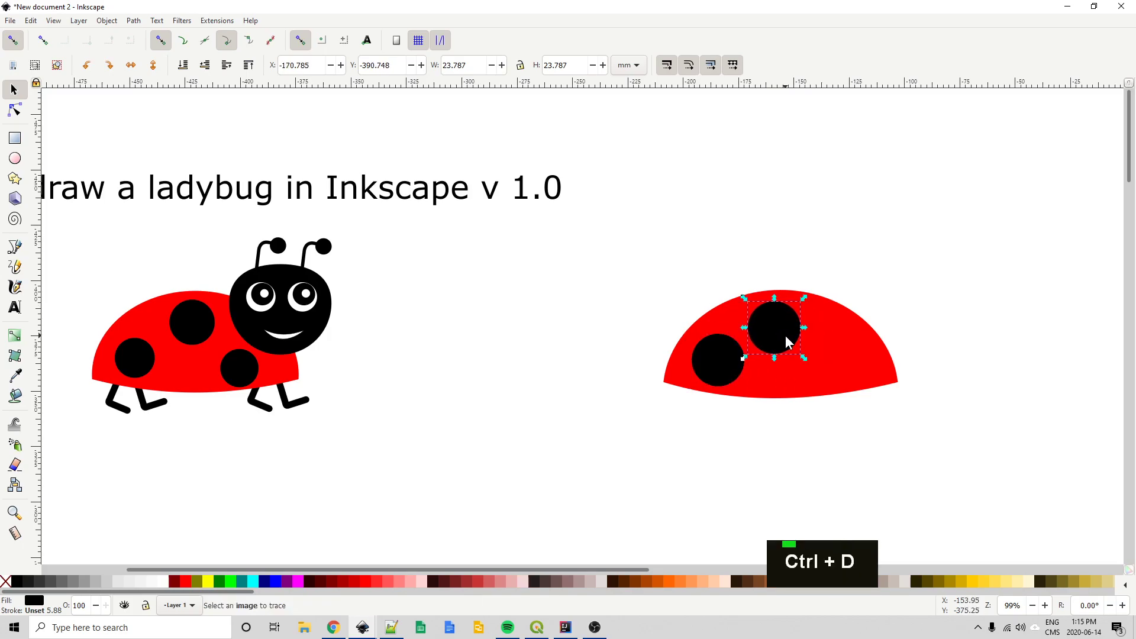
key("ctrl+d")
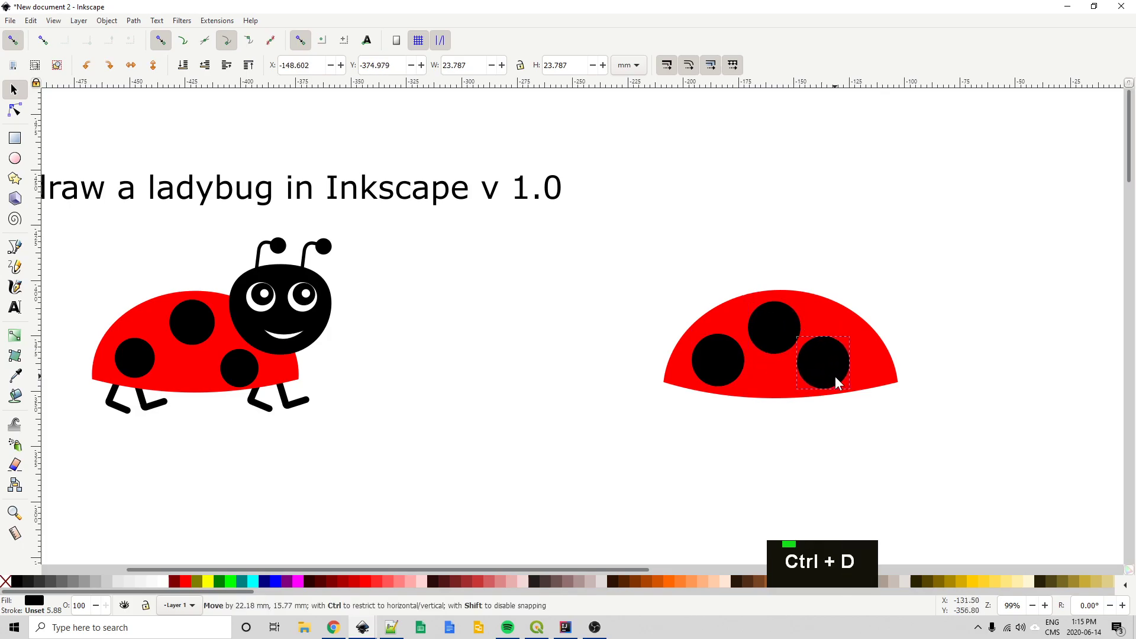
left_click(856, 337)
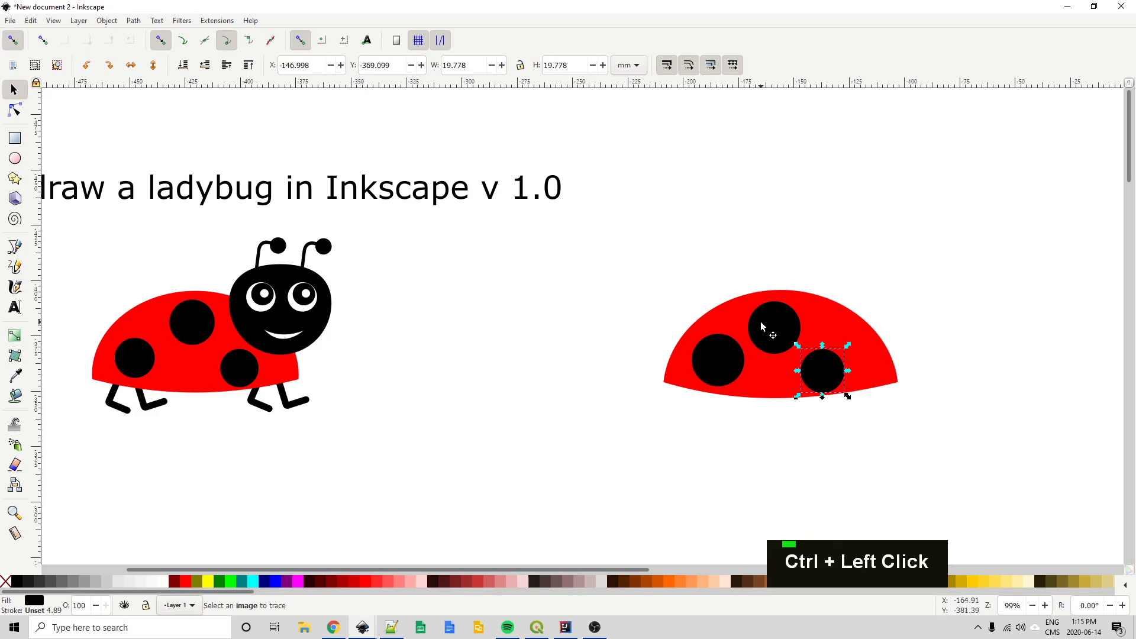
- Draw a bent leg path with the Bezier tool below the left side of the body
left_click(806, 304)
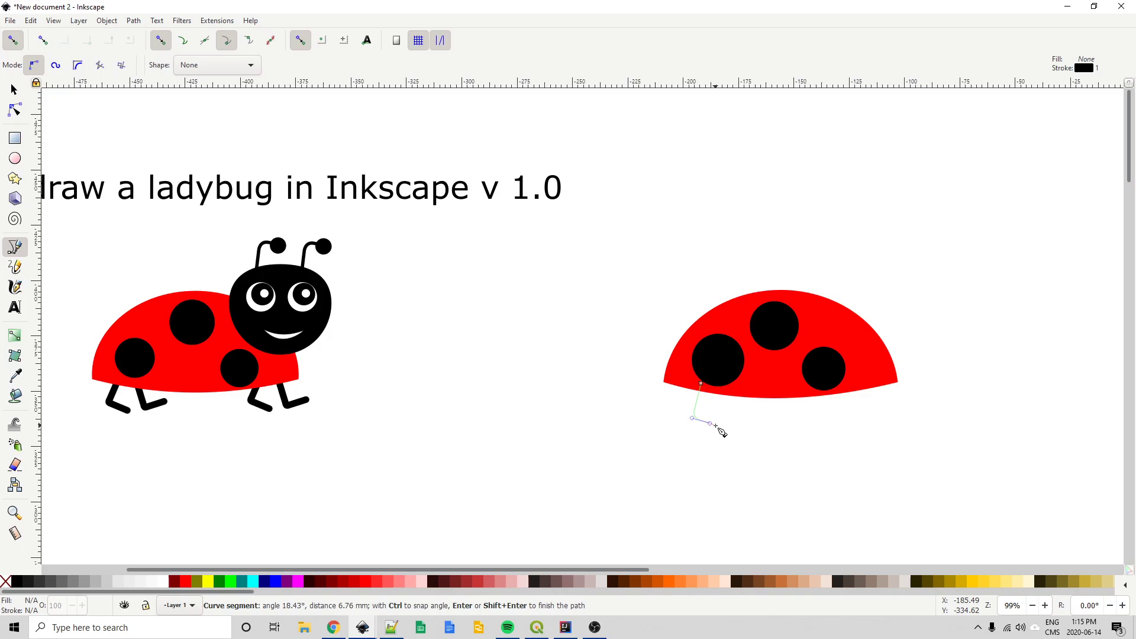
key("Return")
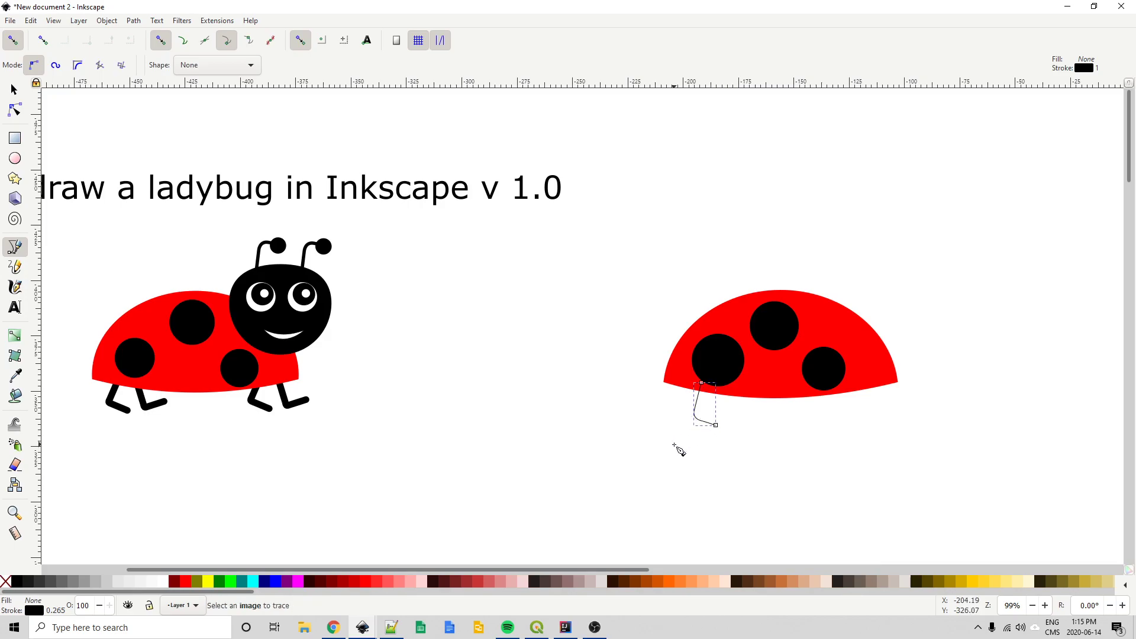
- In Fill and Stroke give the leg a 4 mm black stroke with round join and cap
key("ctrl+shift+f")
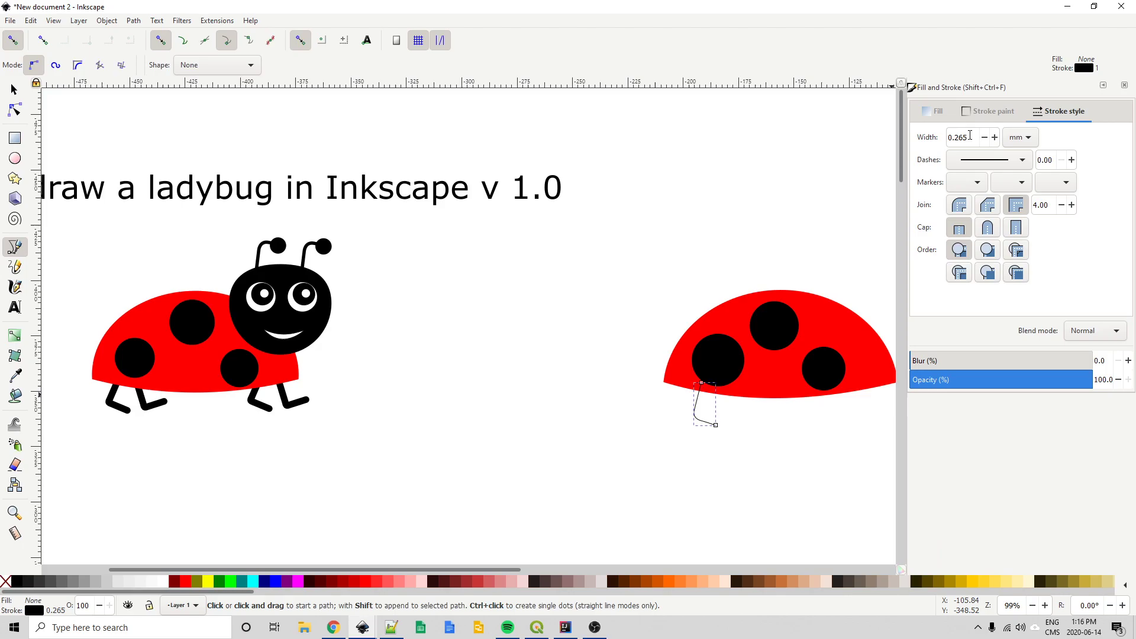
key("6")
key("Return")
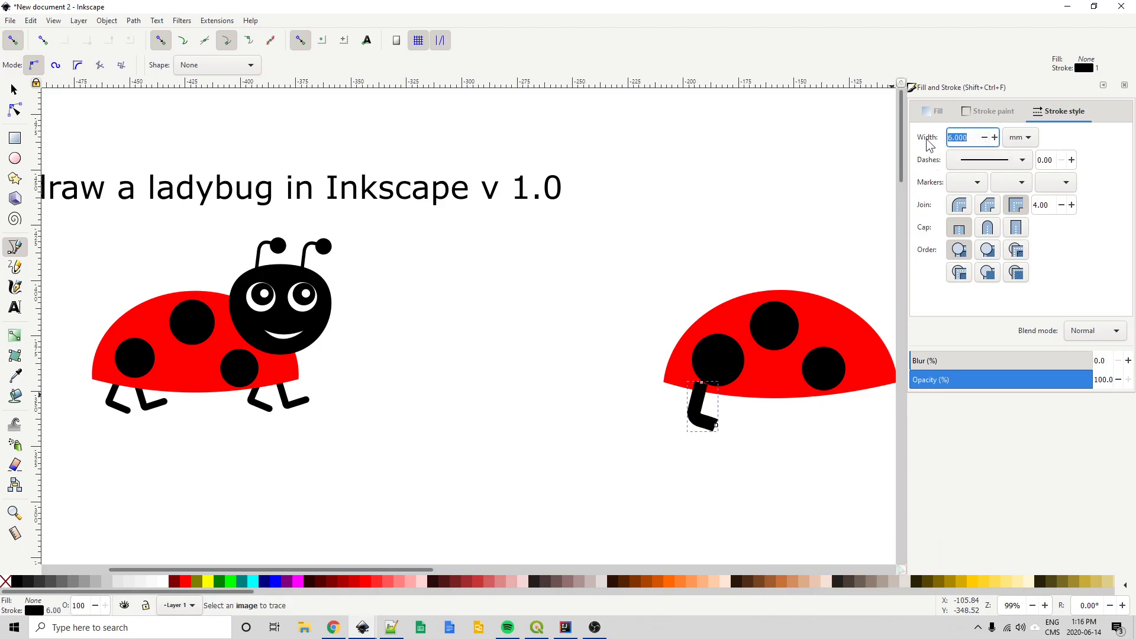
key("8")
key("BackSpace")
key("4")
key("Return")
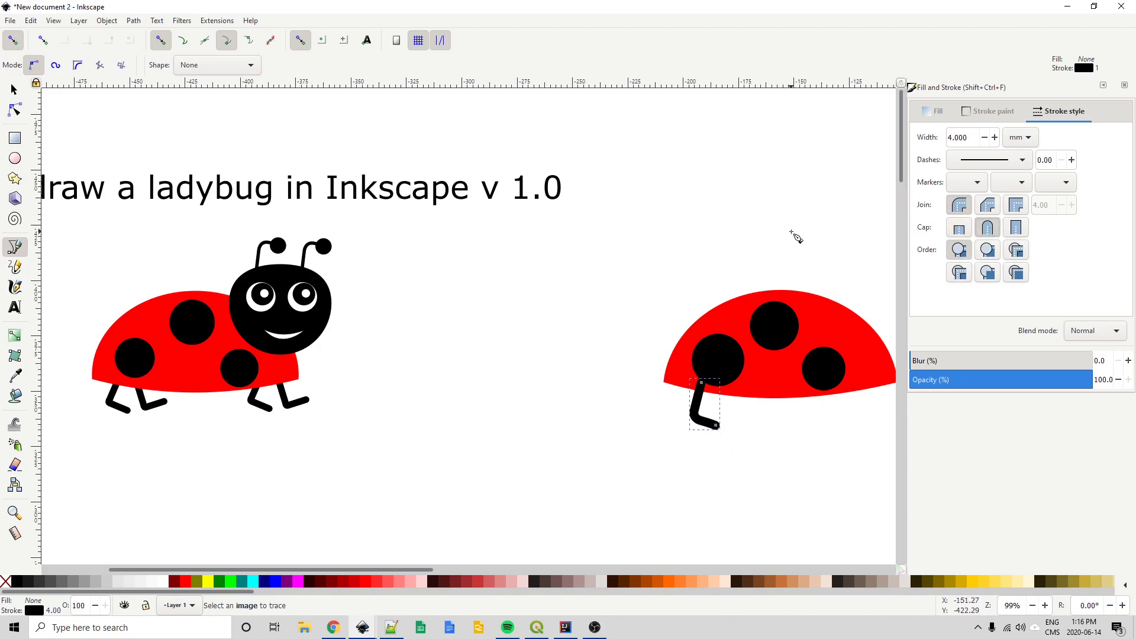
key("Escape")
- Duplicate the leg into four legs under the body and group them with Ctrl+G
key("Escape")
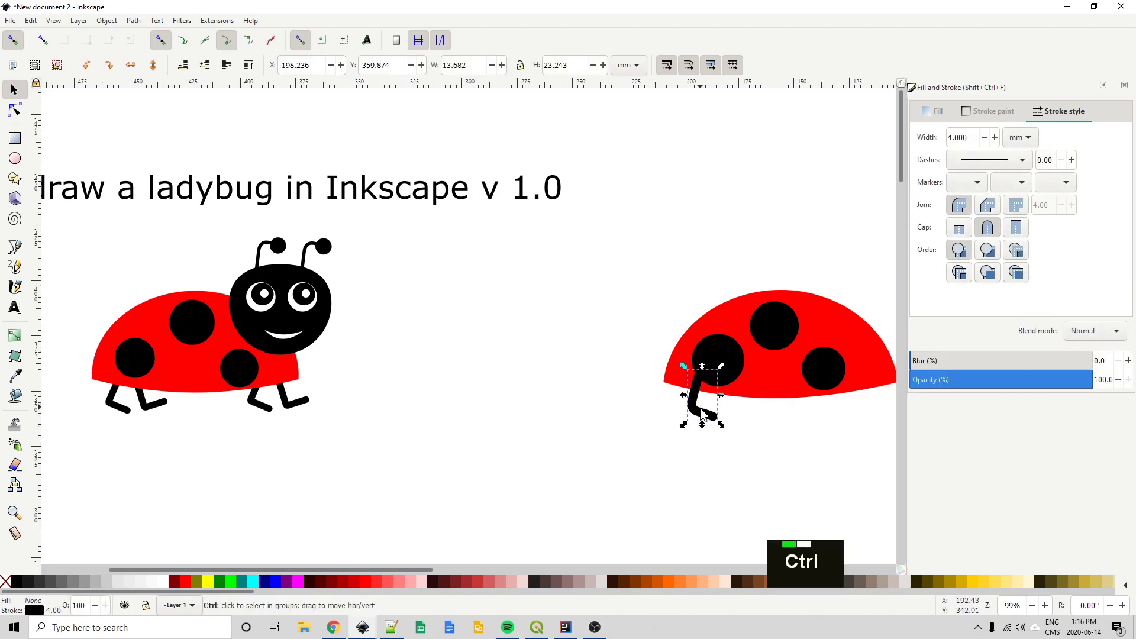
key("ctrl+d")
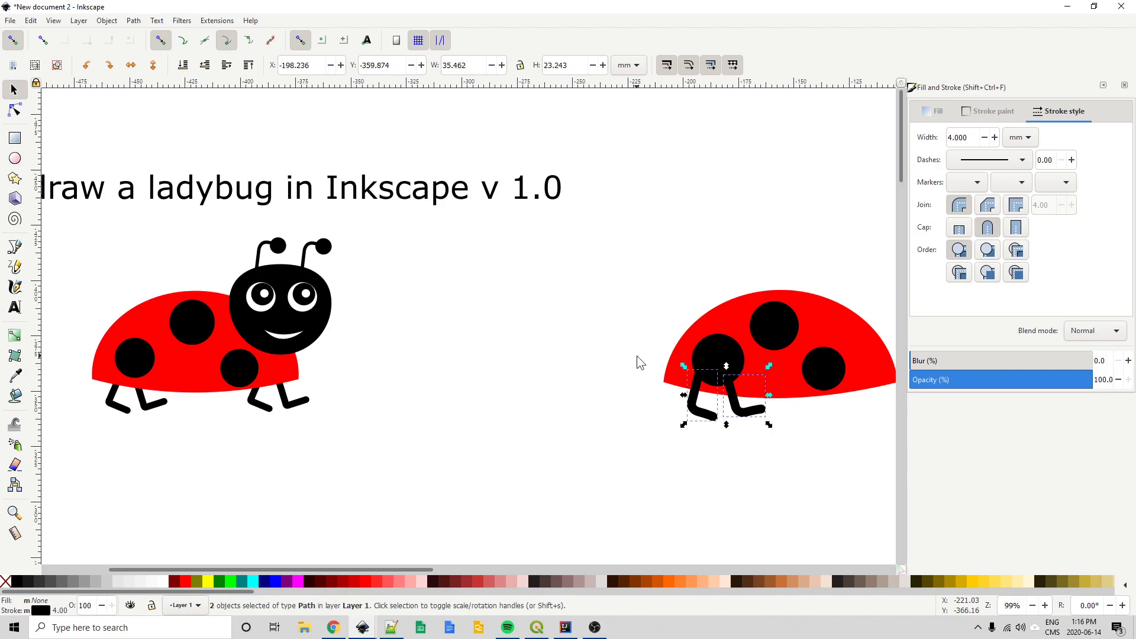
key("ctrl+d")
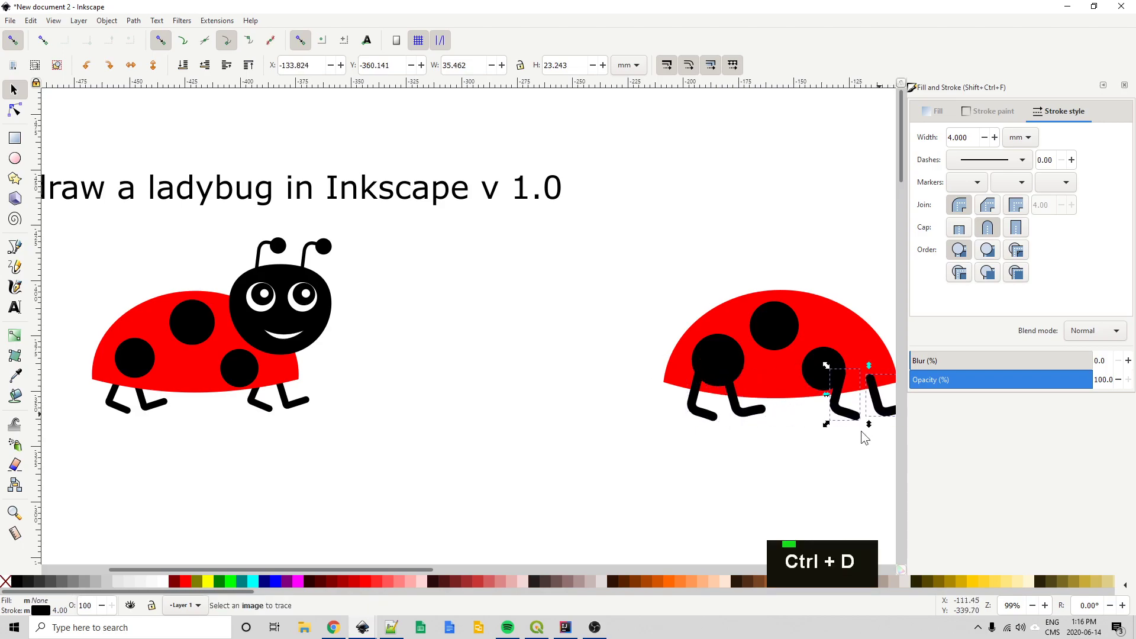
middle_click(835, 452)
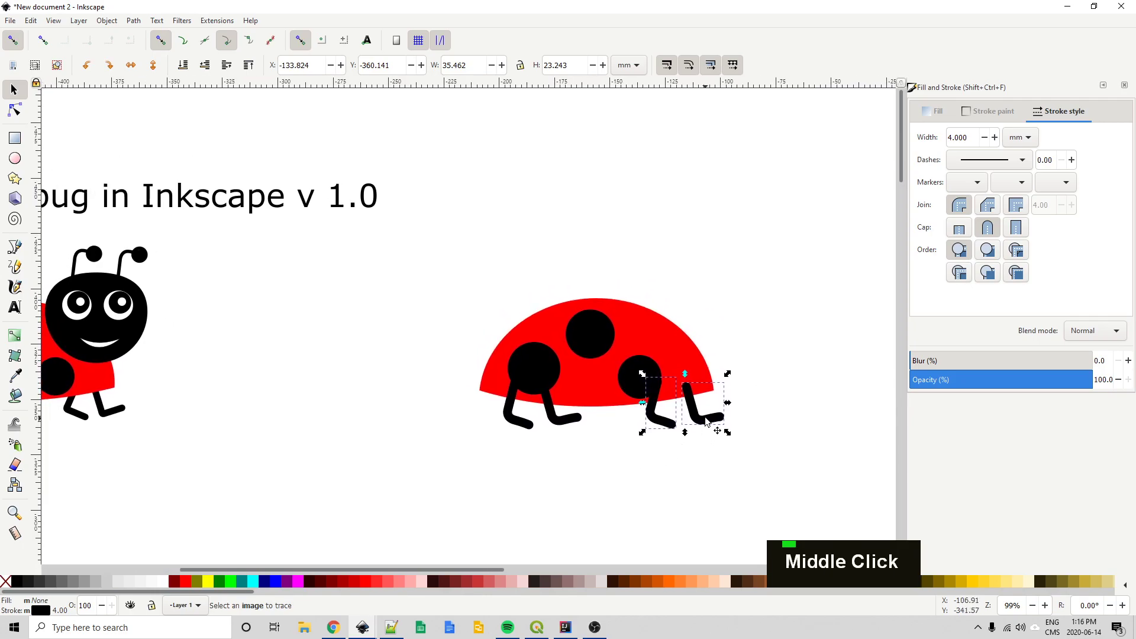
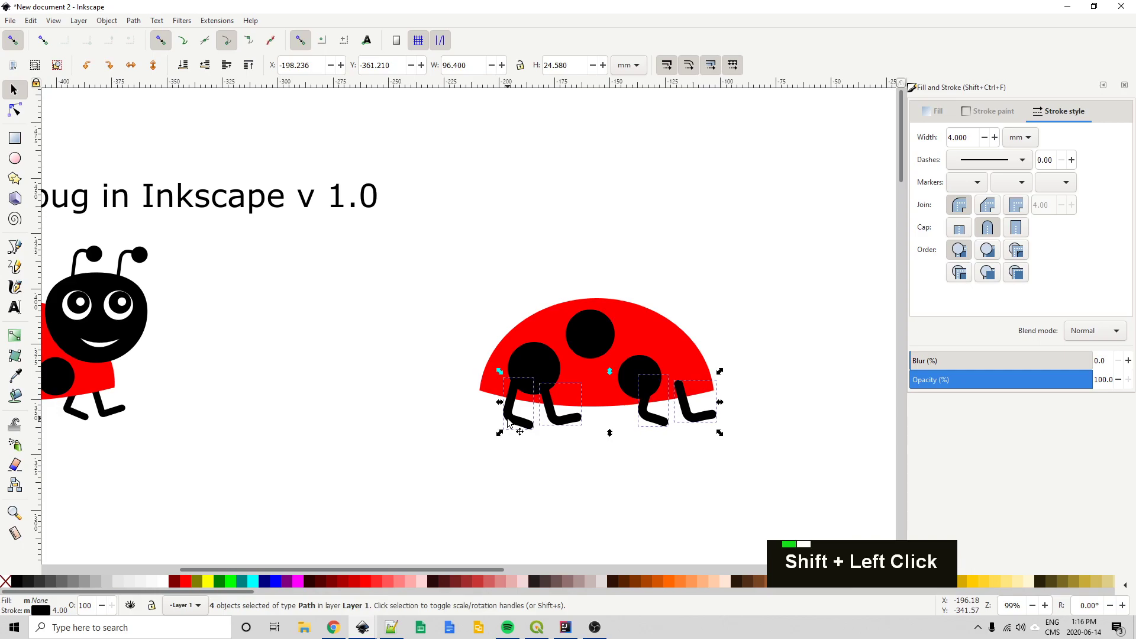
key("ctrl+g")
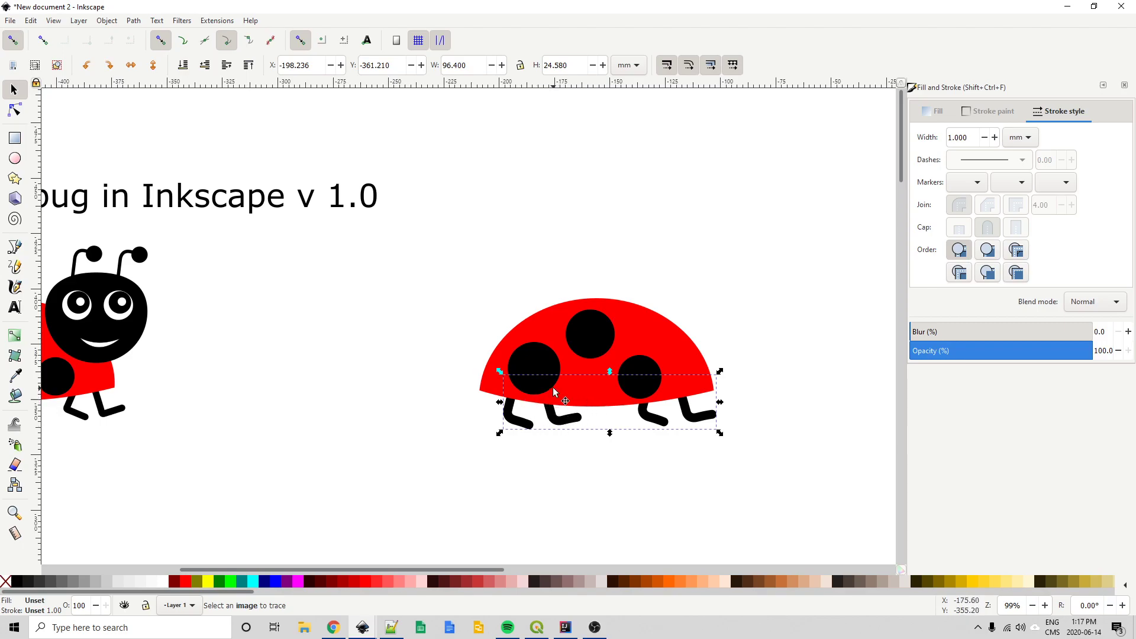
- Convert the black head circle to a path and flatten its top into a wider oval with the Node tool
middle_click(577, 438)
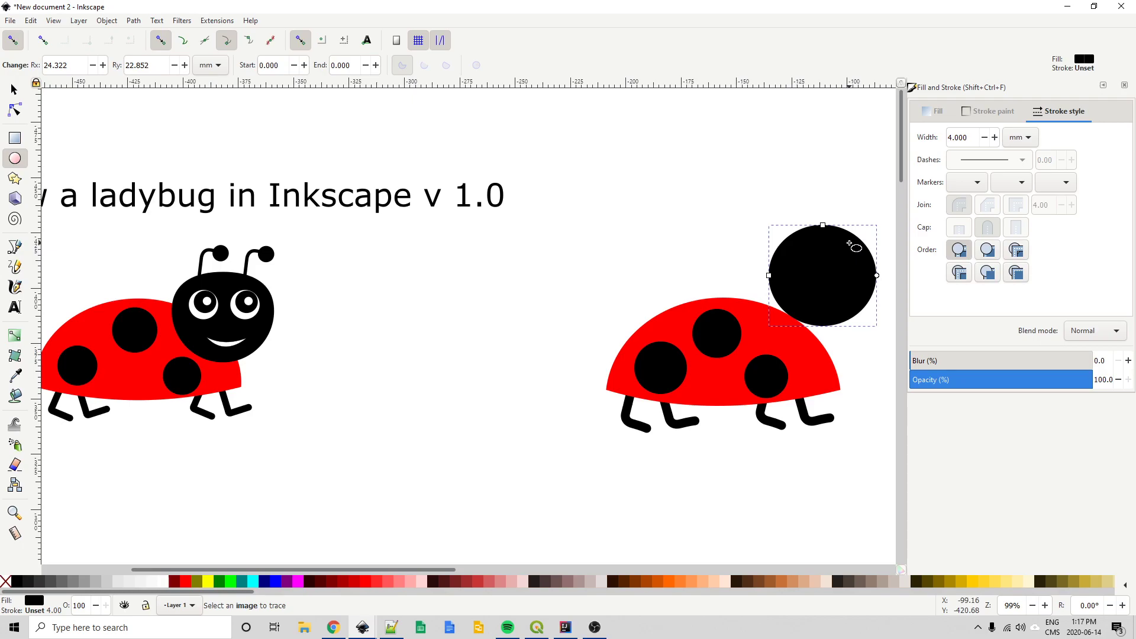
key("ctrl+shift+c")
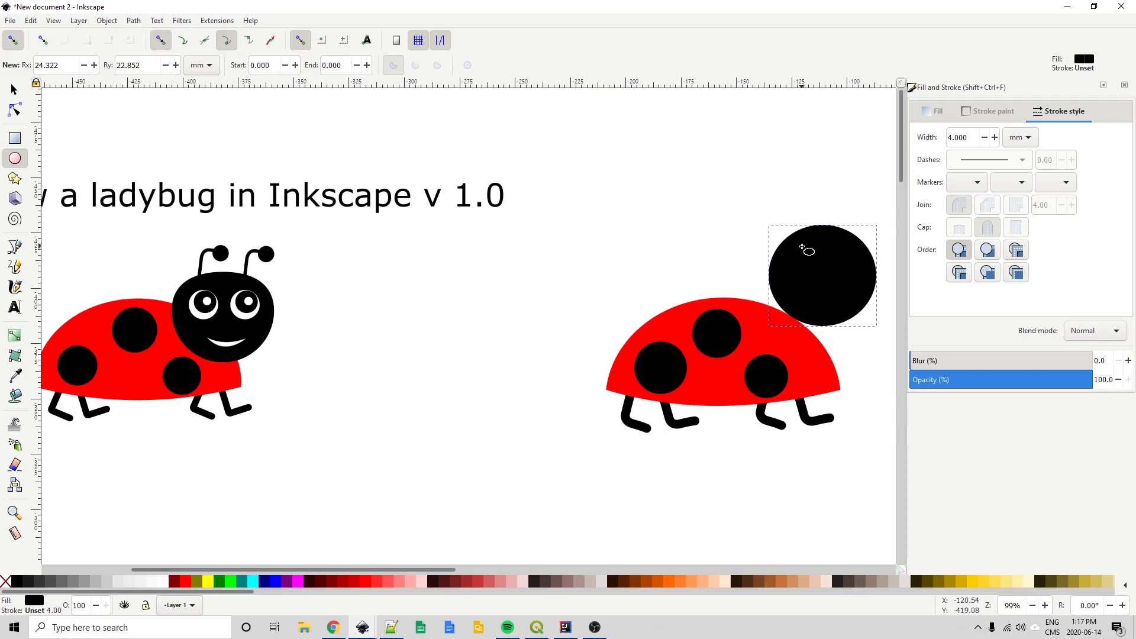
key("F2")
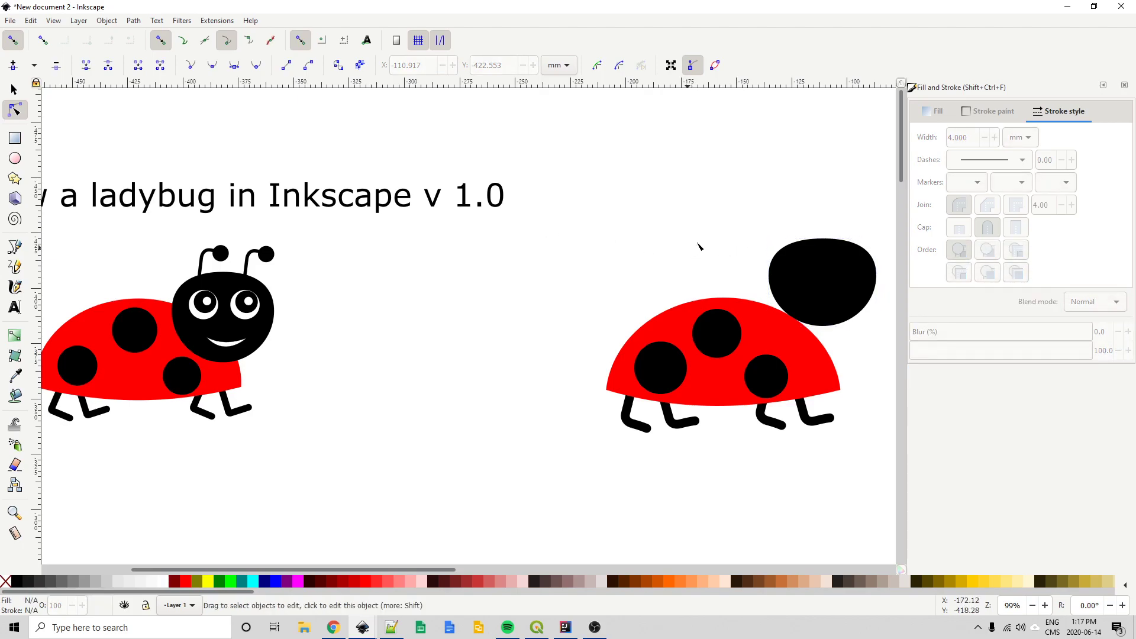
- Draw a curved antenna line from the head and set its stroke width to 2 mm
key("b")
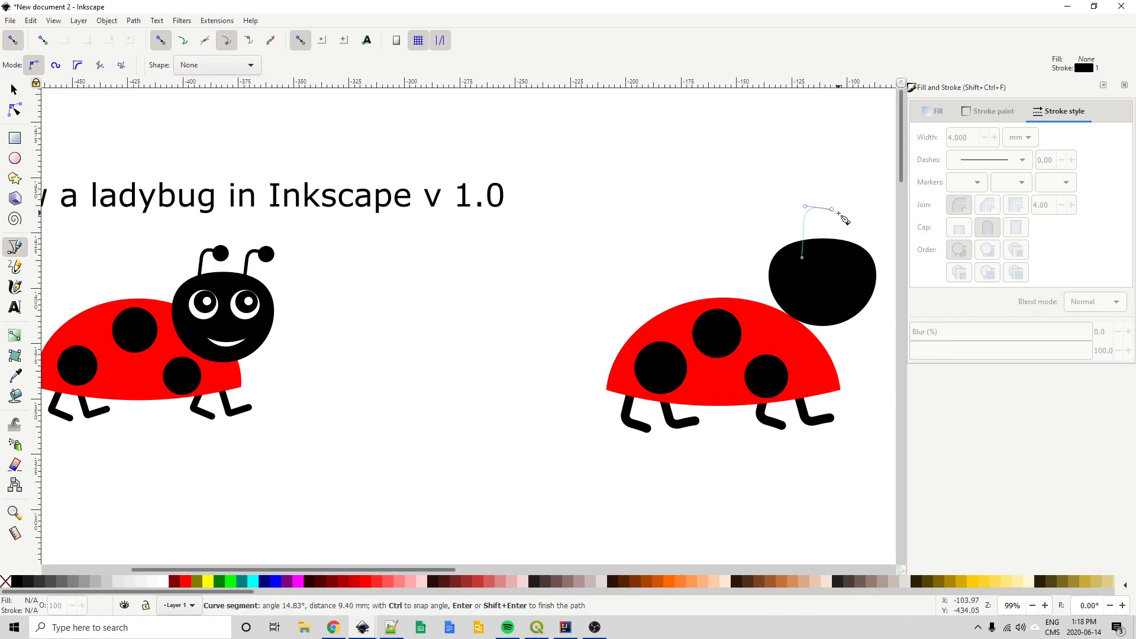
key("Return")
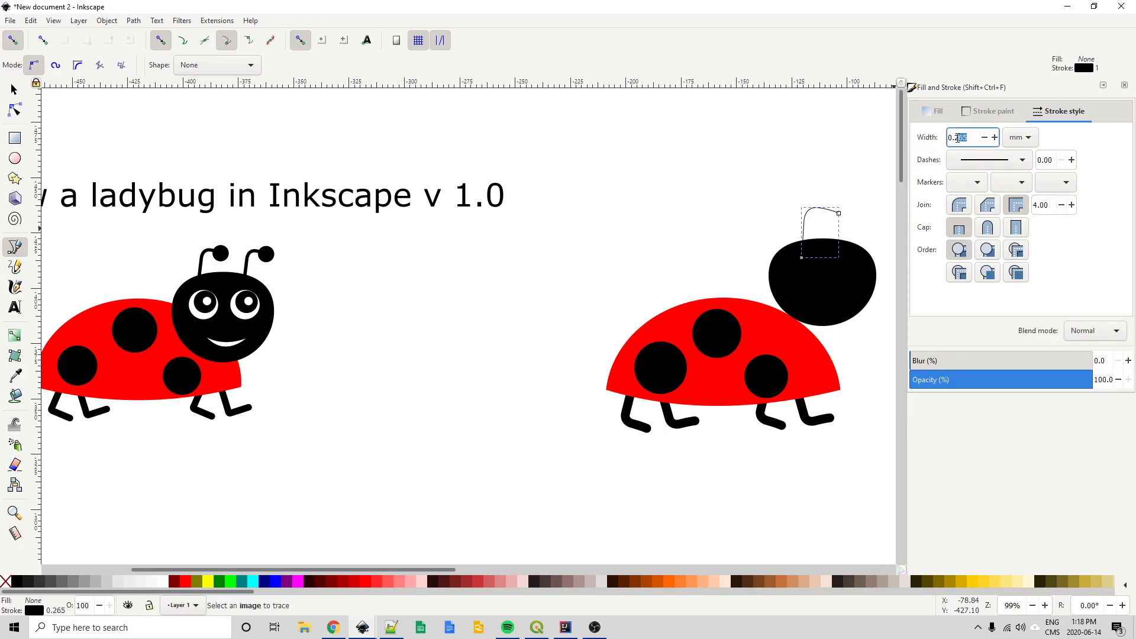
key("2")
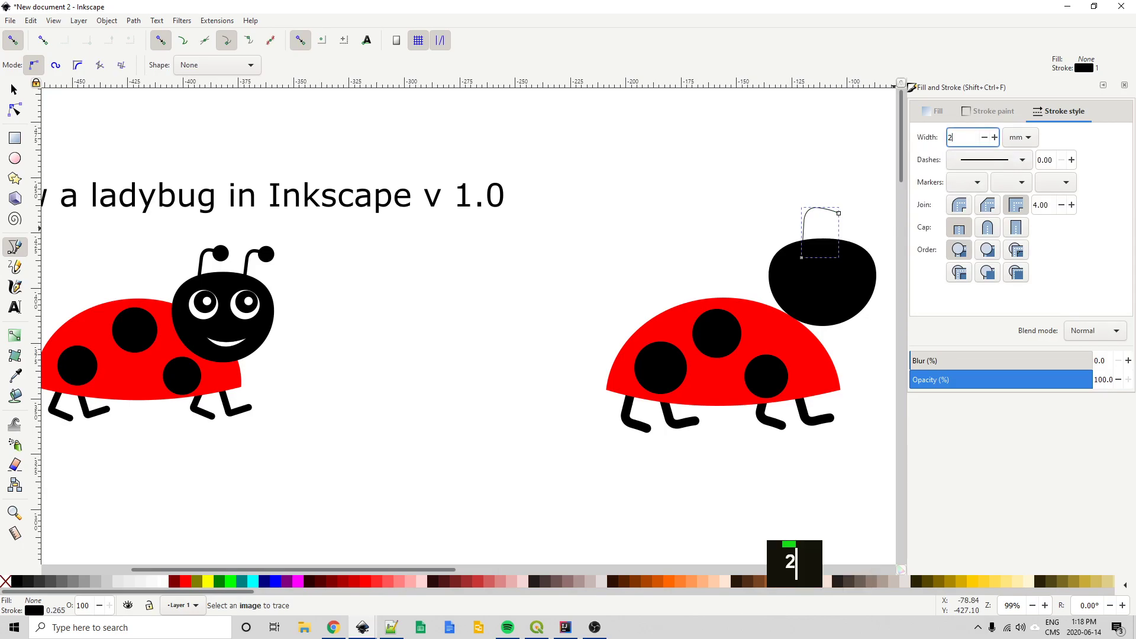
key("Return")
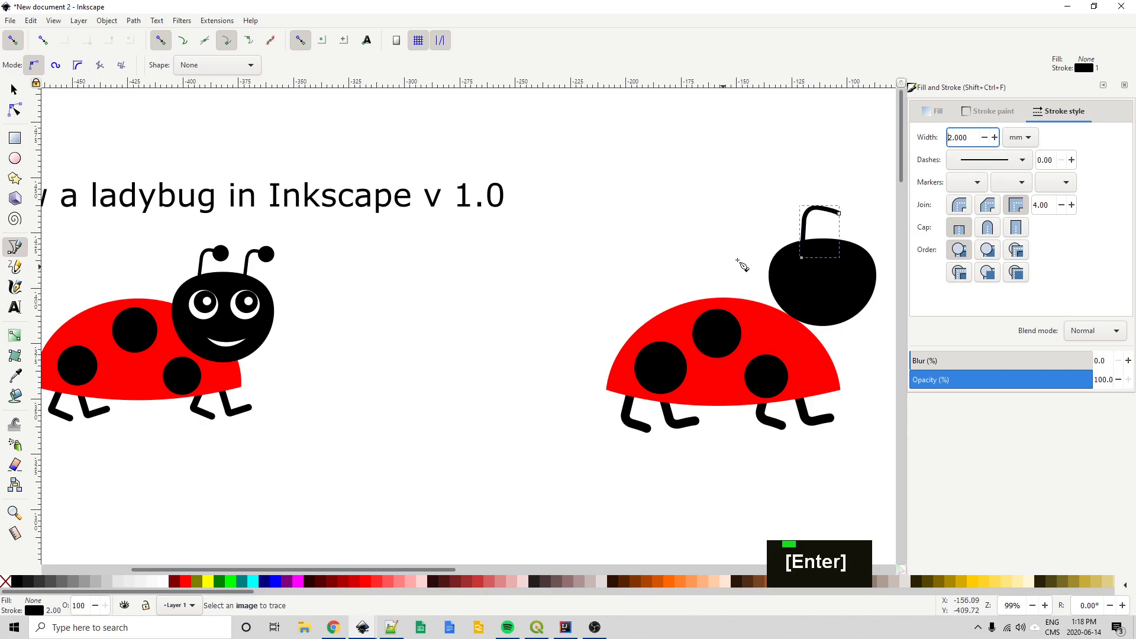
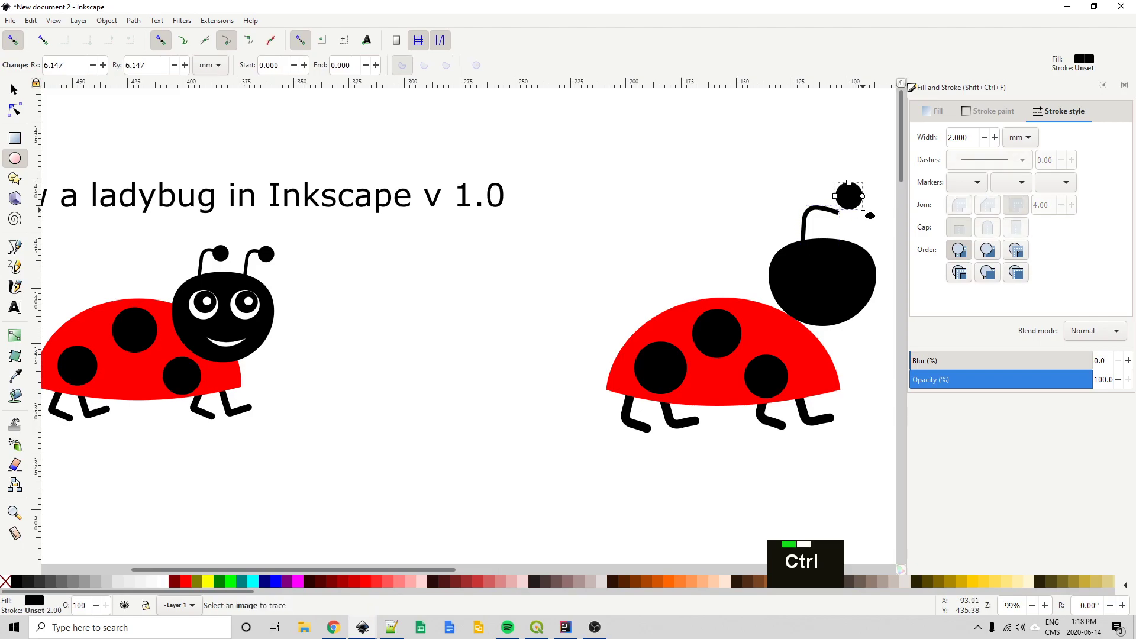
key("space")
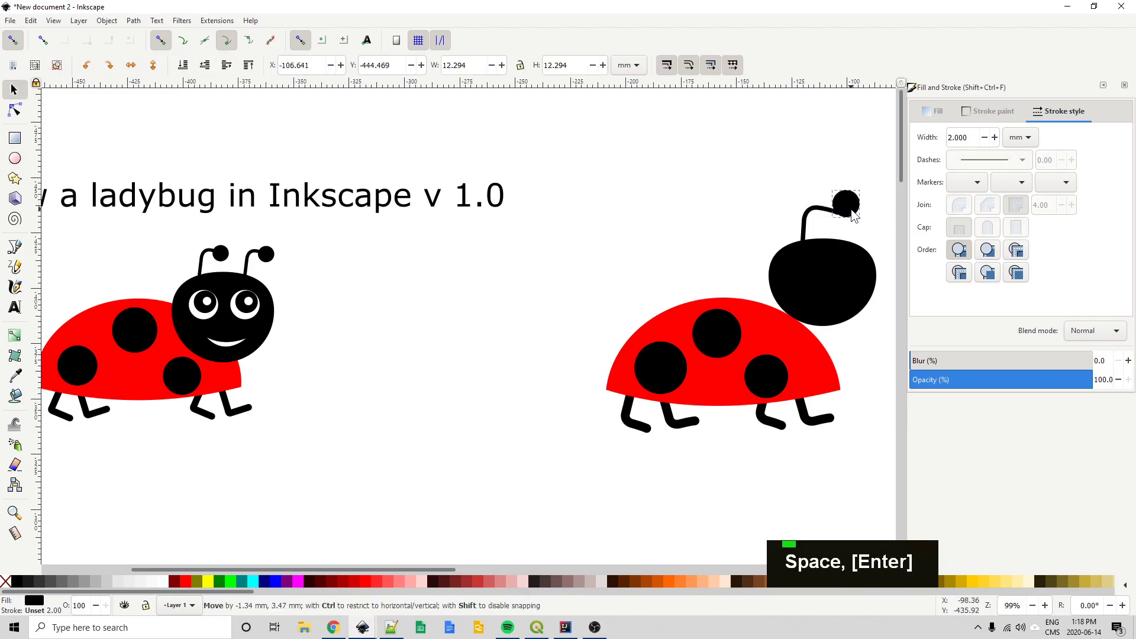
- Group the antenna with its tip, duplicate it to the right side, and enter the copy to rescale its tip
left_click(860, 204)
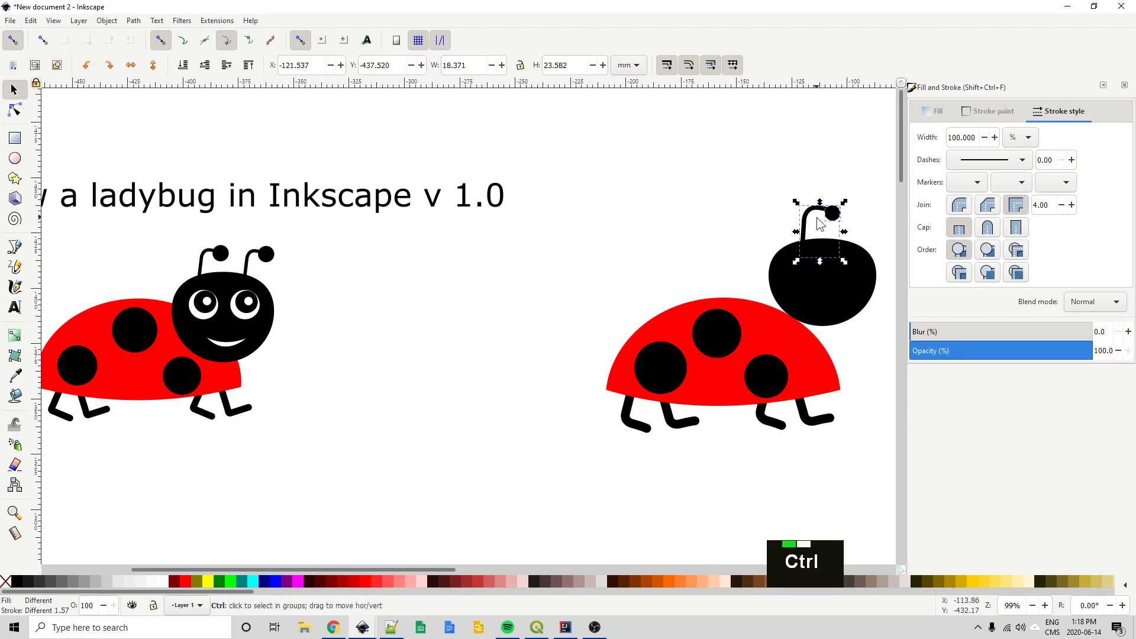
key("ctrl+g")
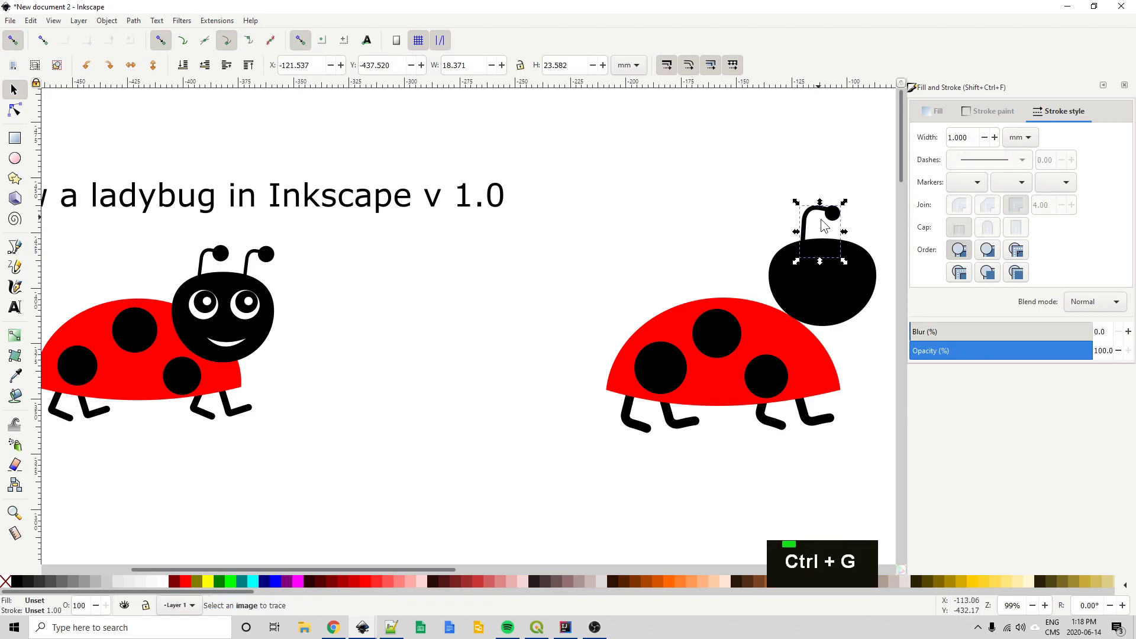
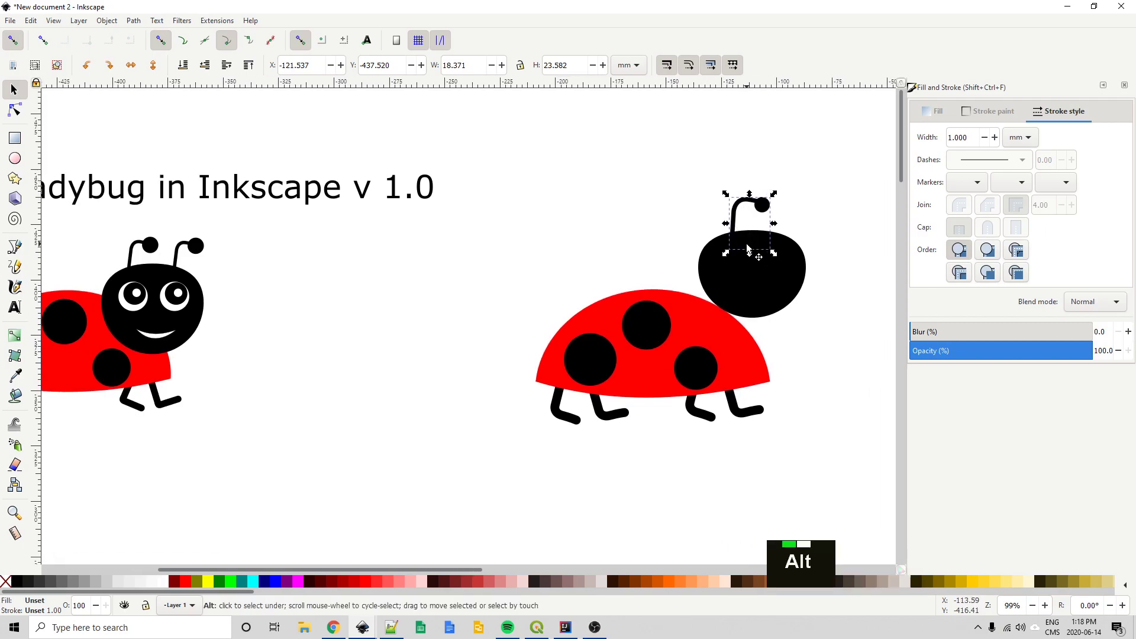
key("alt+d")
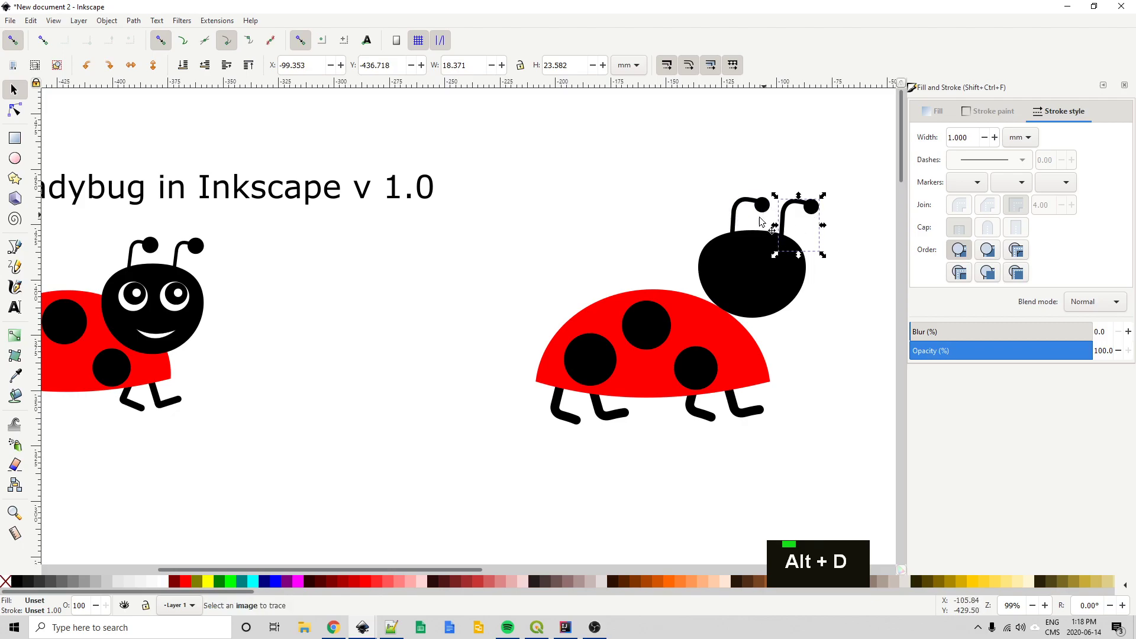
scroll("up", 3)
double_click(766, 215)
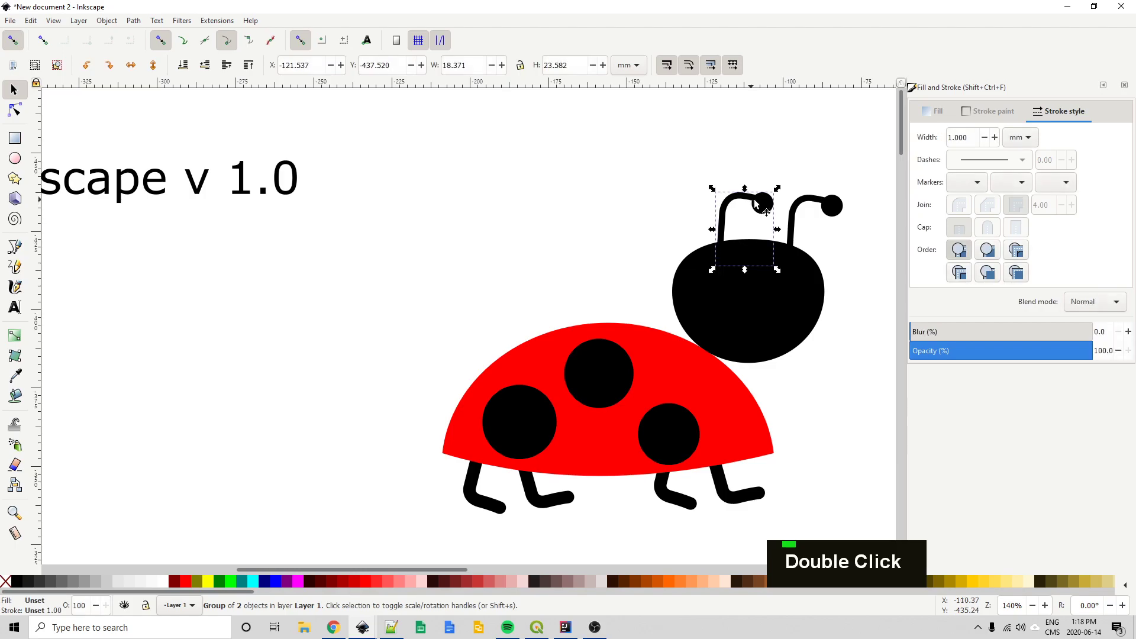